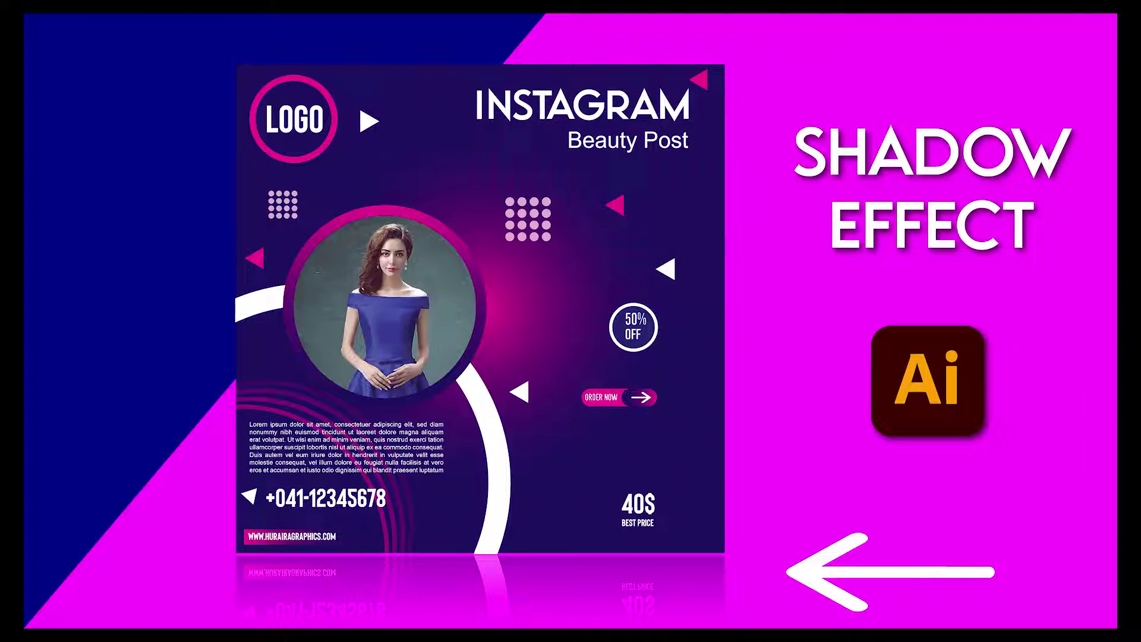
# Select the whole post group and paste a duplicate of it in front via the Edit commands
pyautogui.click(1042, 485)
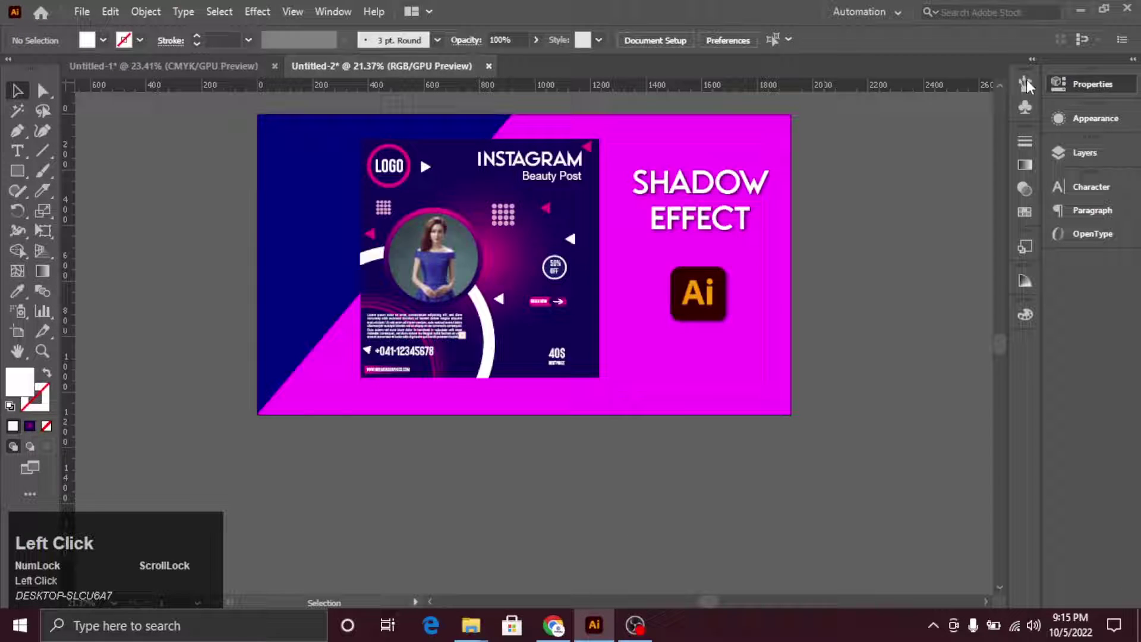
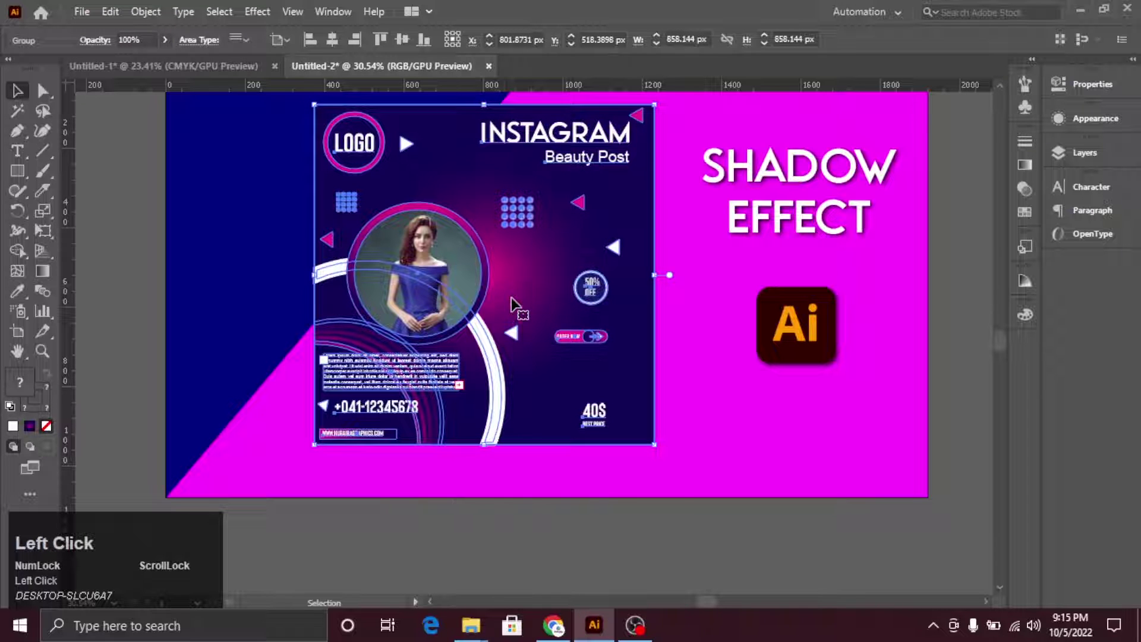
pyautogui.rightClick(513, 264)
pyautogui.click(153, 14)
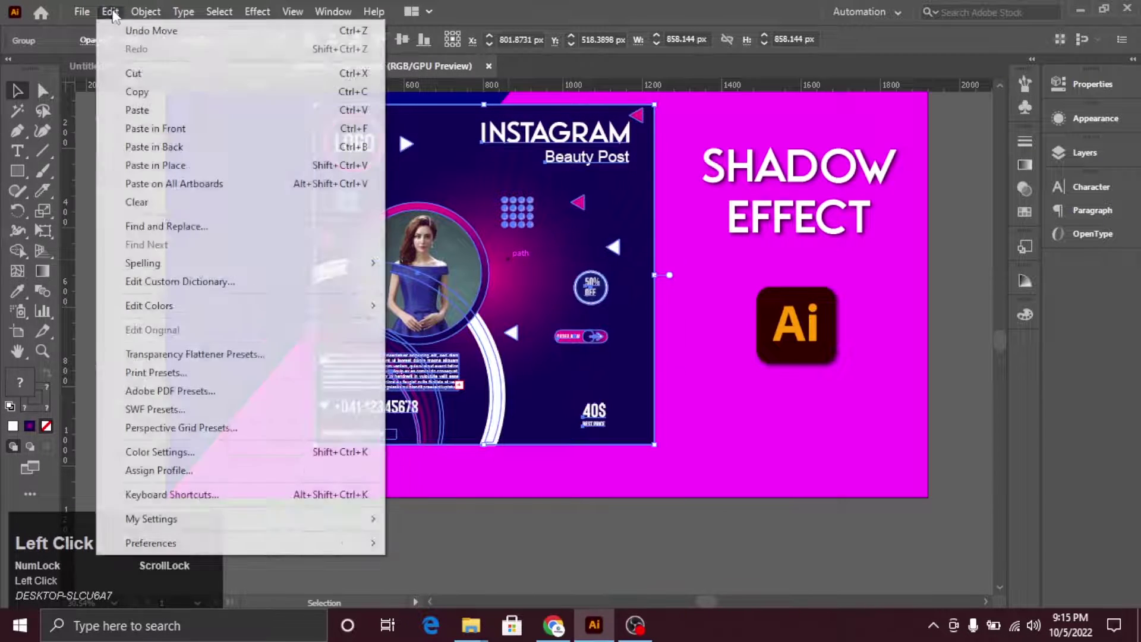
pyautogui.click(151, 98)
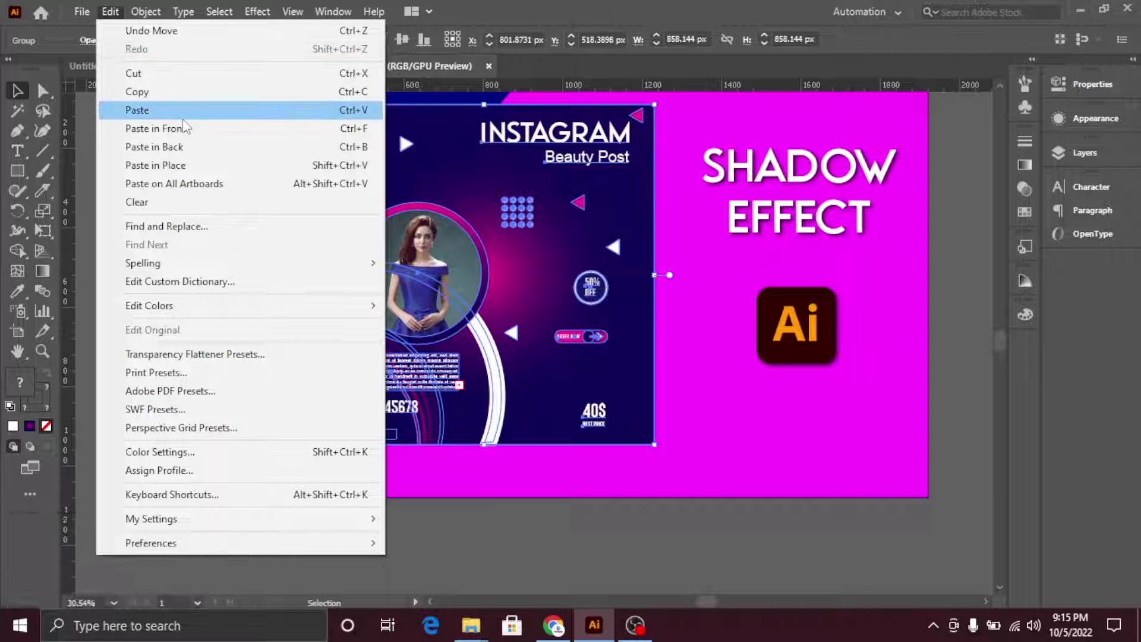
# Drag the duplicate below the original and flip it vertically into an upside-down mirror image
pyautogui.moveTo(186, 119); pyautogui.dragTo(563, 479)
pyautogui.moveTo(563, 479); pyautogui.dragTo(716, 526)
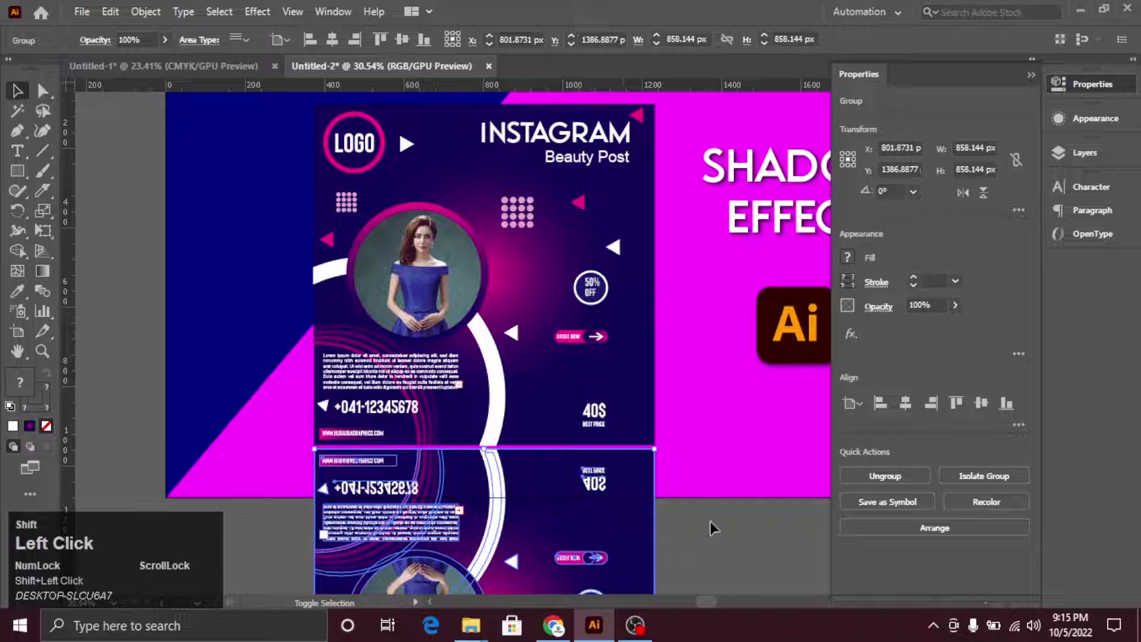
pyautogui.click(681, 530)
pyautogui.click(720, 513)
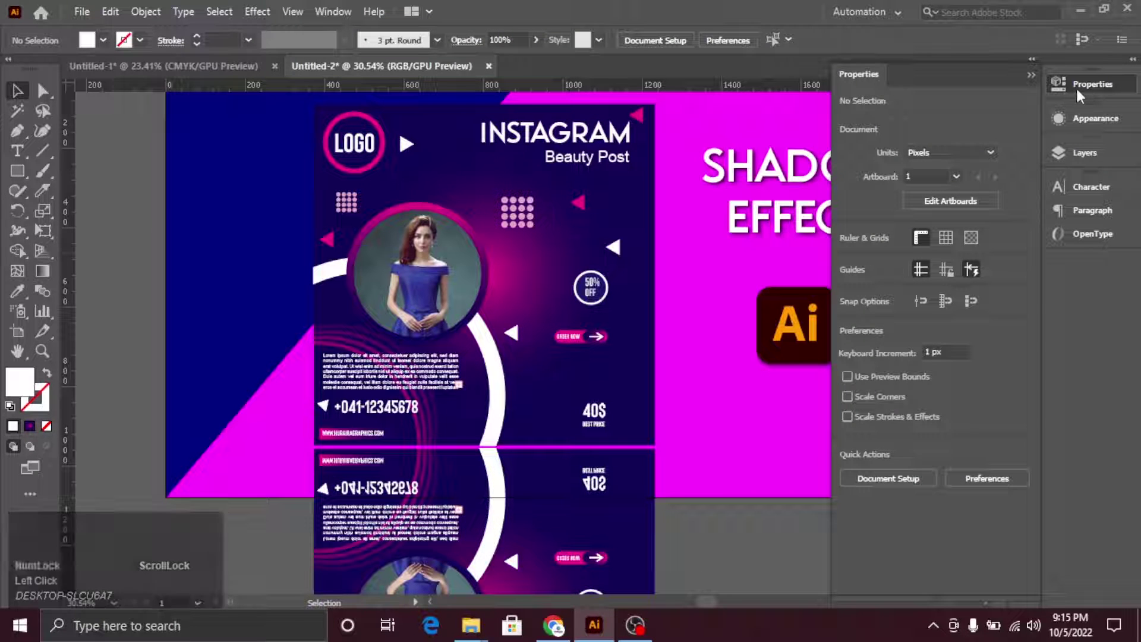
pyautogui.click(341, 16)
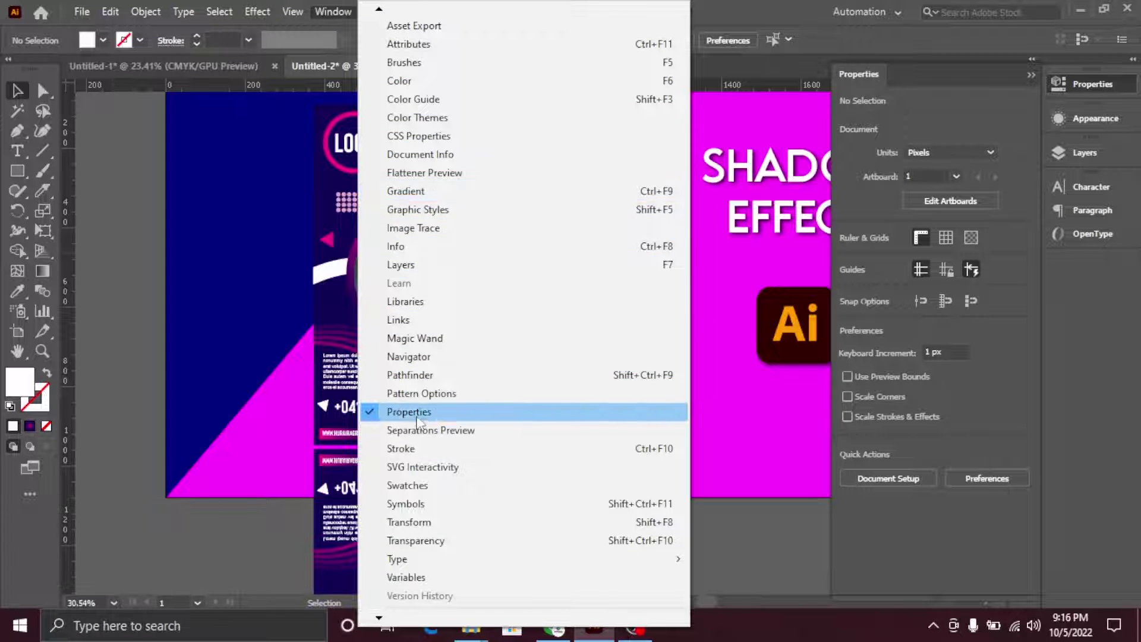
pyautogui.click(374, 415)
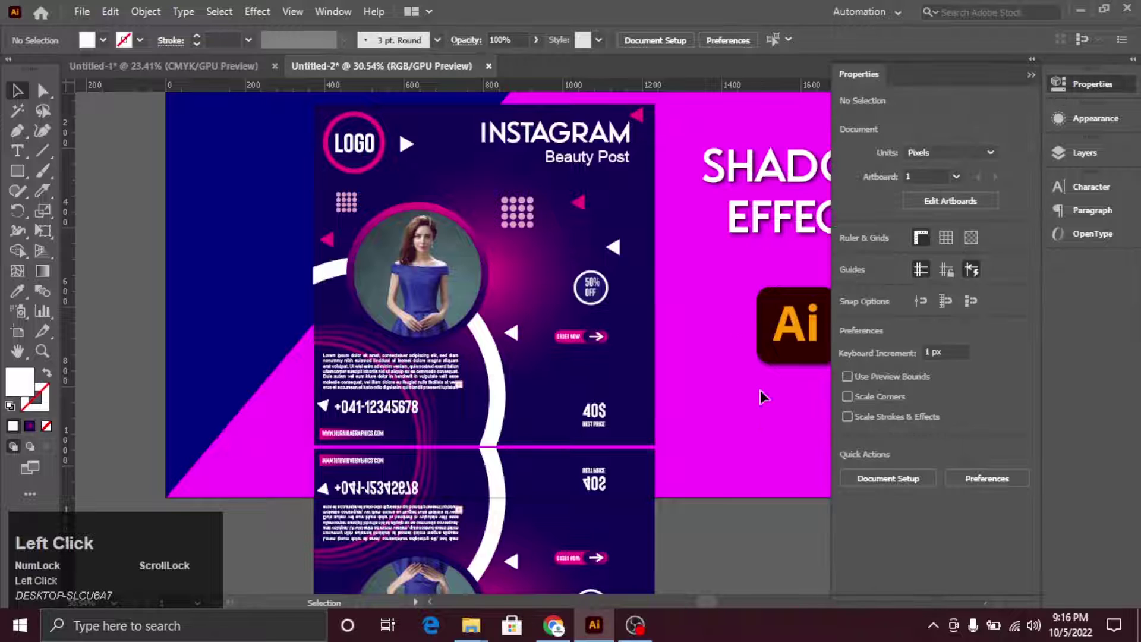
pyautogui.click(757, 506)
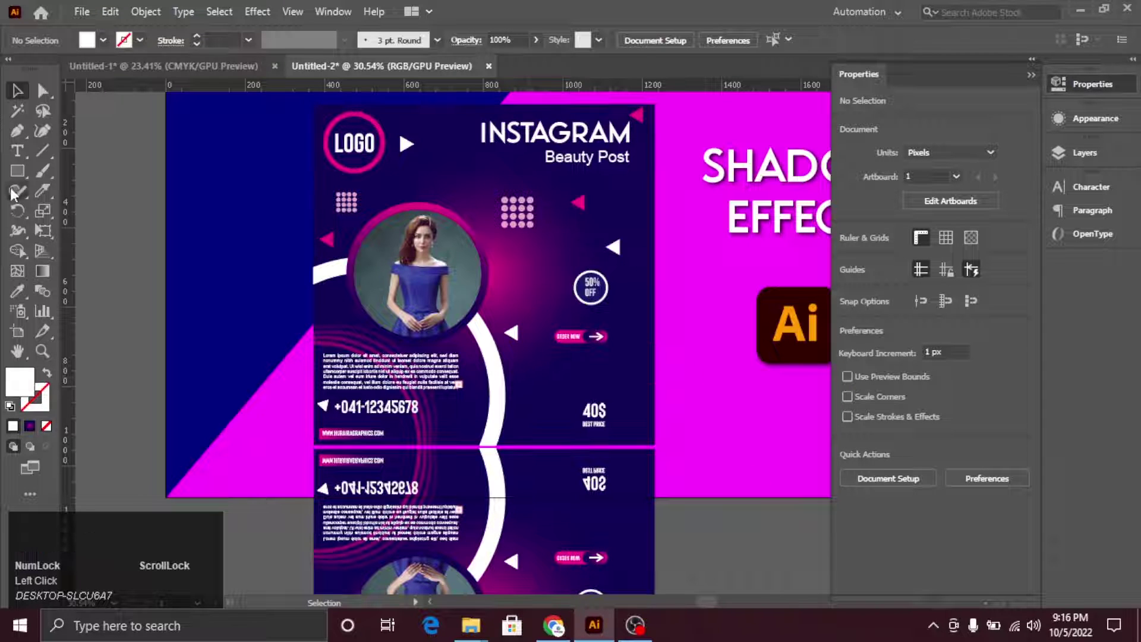
# Switch the side panel from document options to transform, fill and stroke settings
pyautogui.rightClick(24, 169)
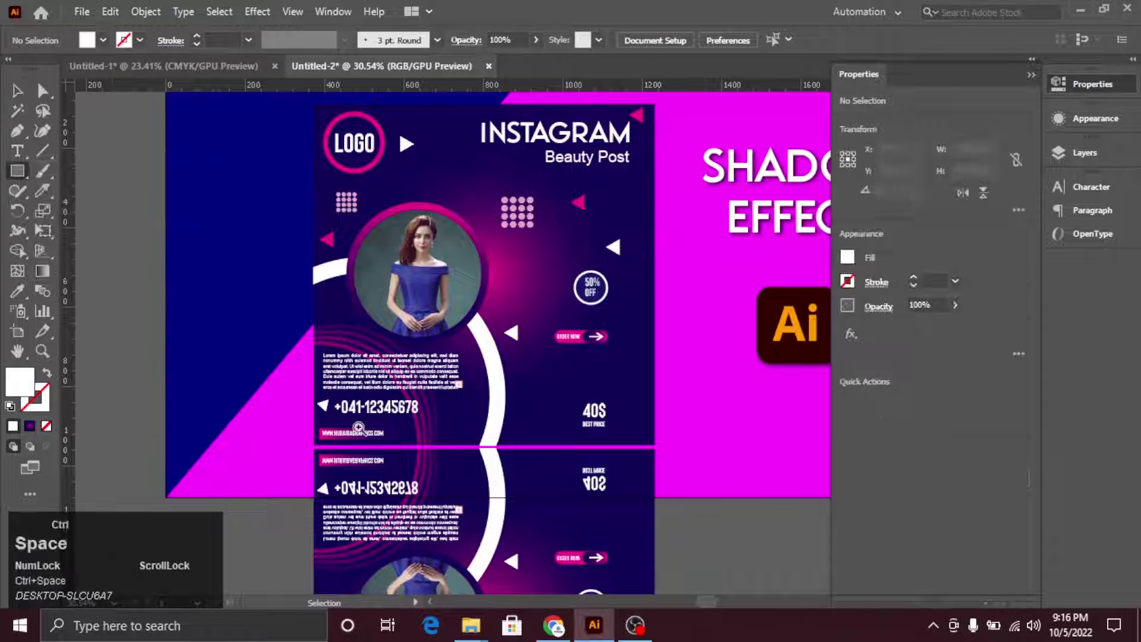
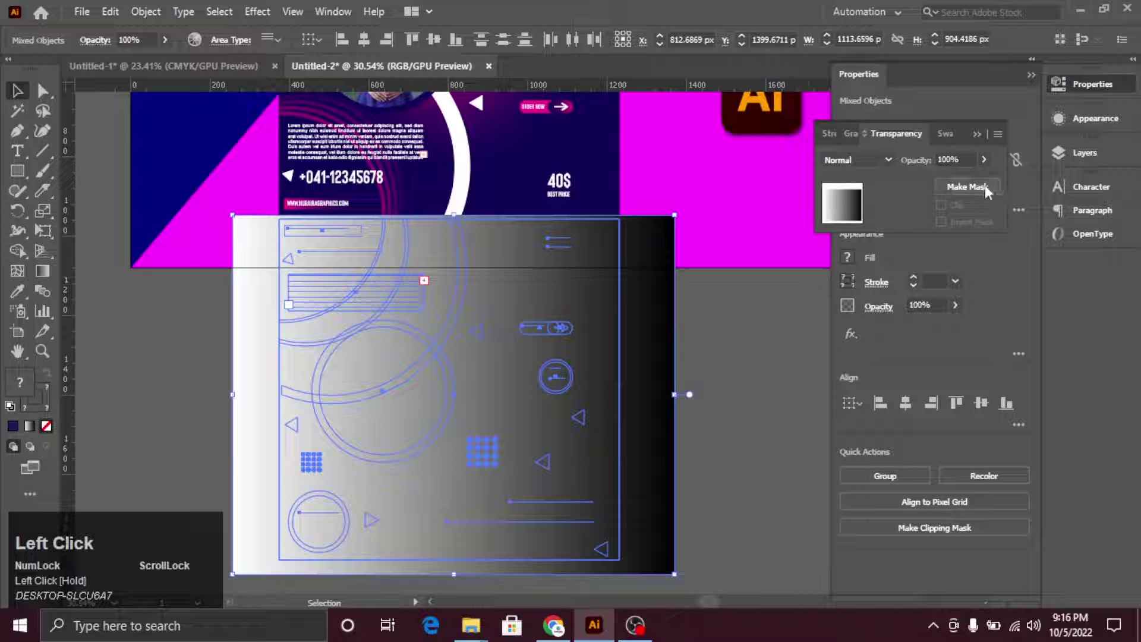
# Make the gradient rectangle an opacity mask on the reflection and start editing its gradient direction
pyautogui.click(978, 195)
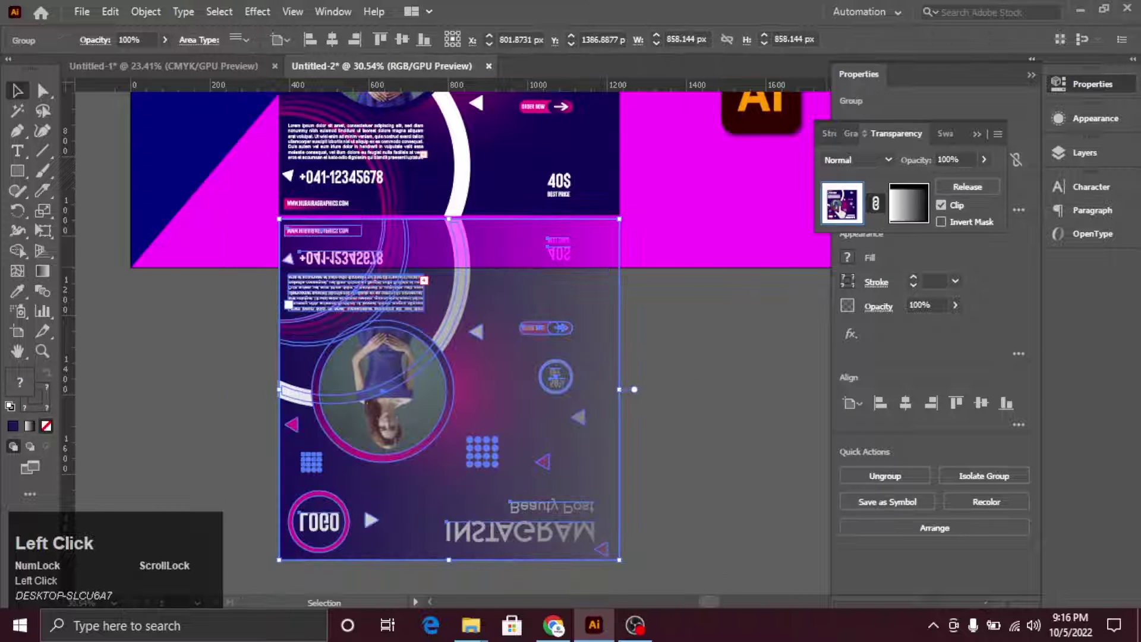
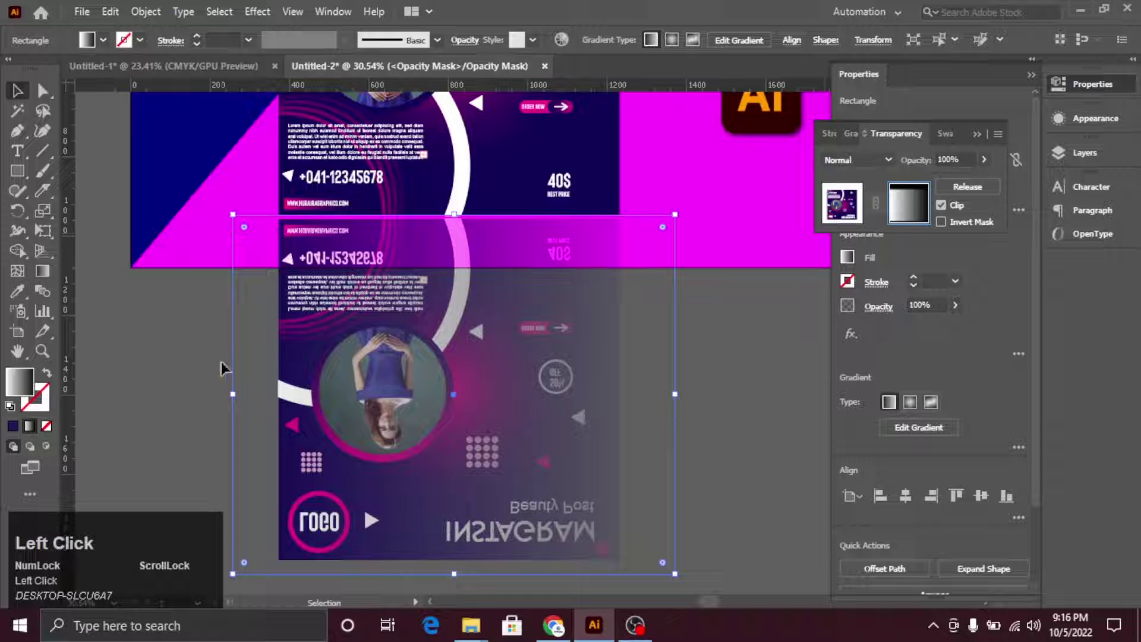
pyautogui.click(47, 277)
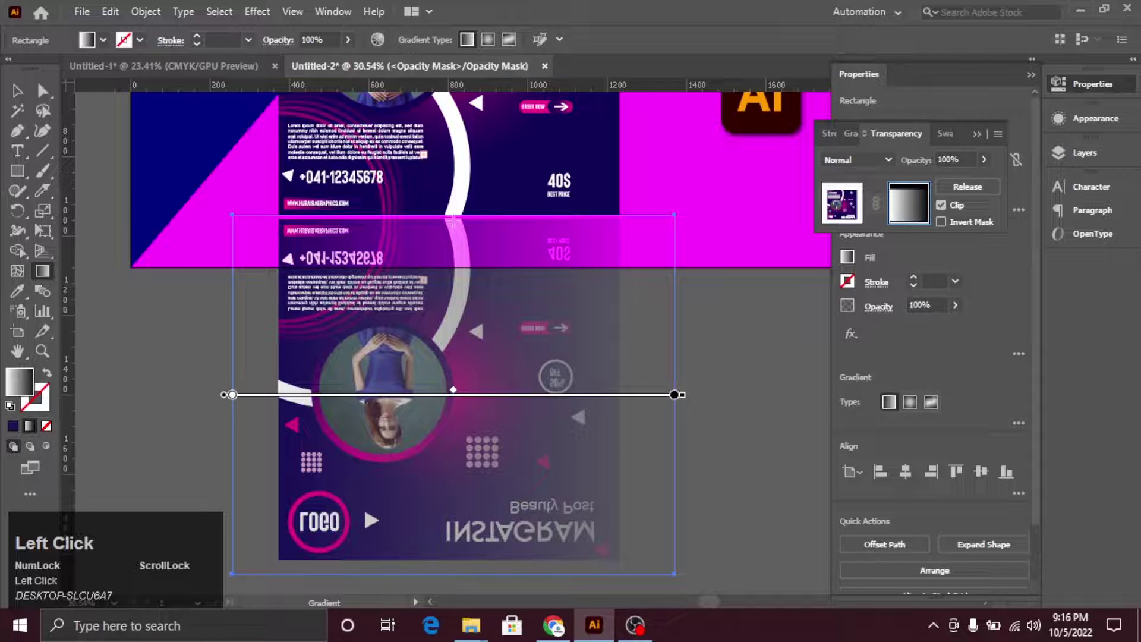
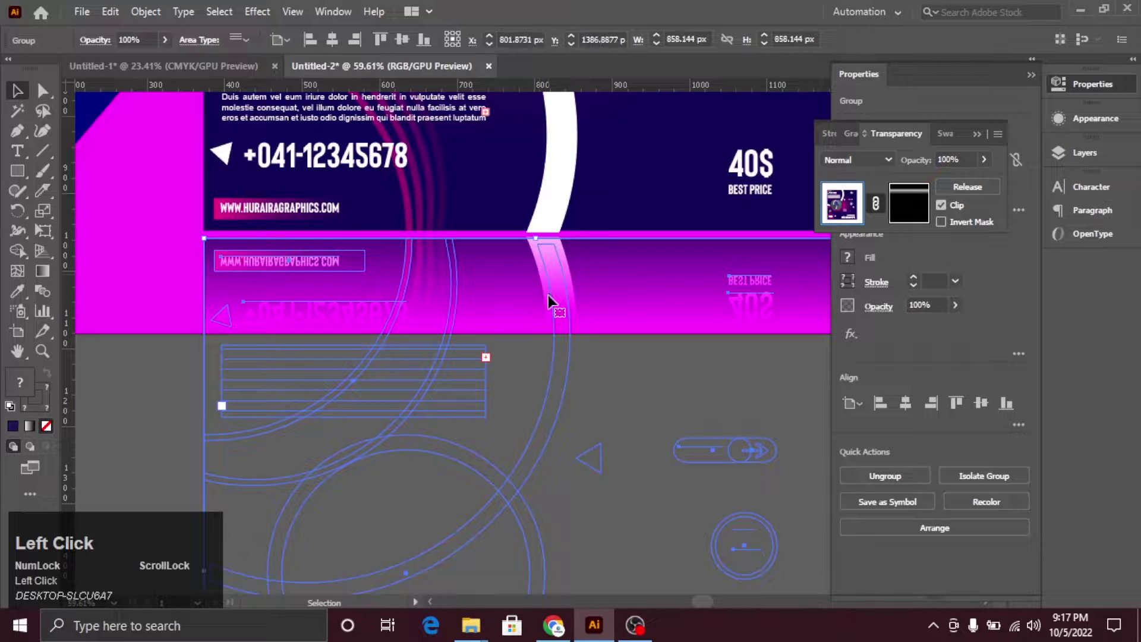
# Nudge the masked reflection upward against the post's bottom edge, then drag across the artboard
pyautogui.press('Up')
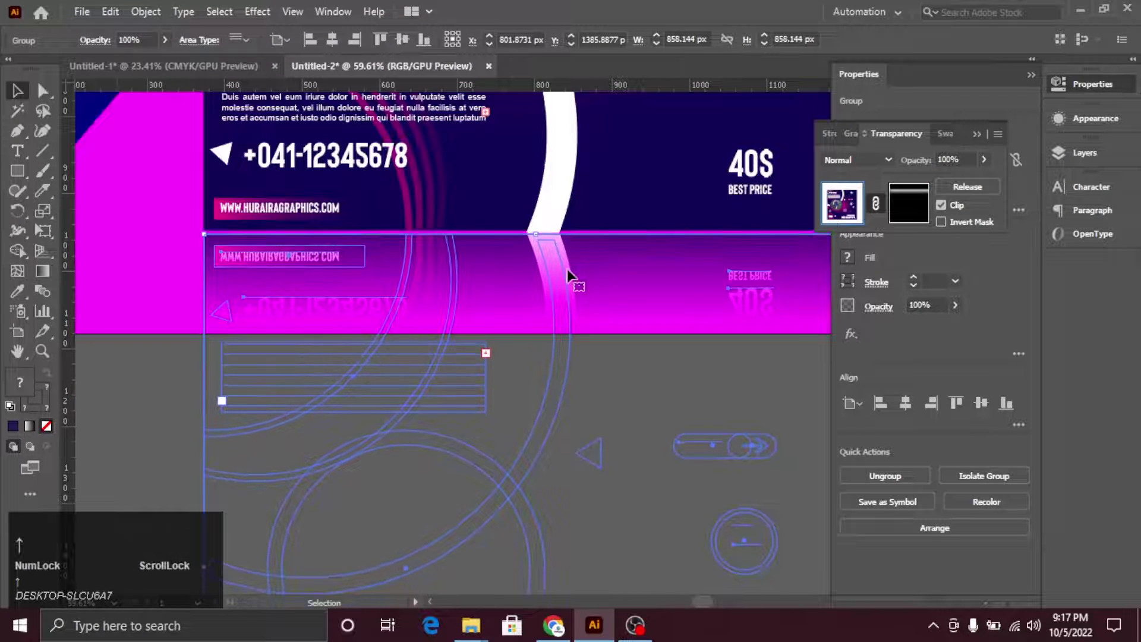
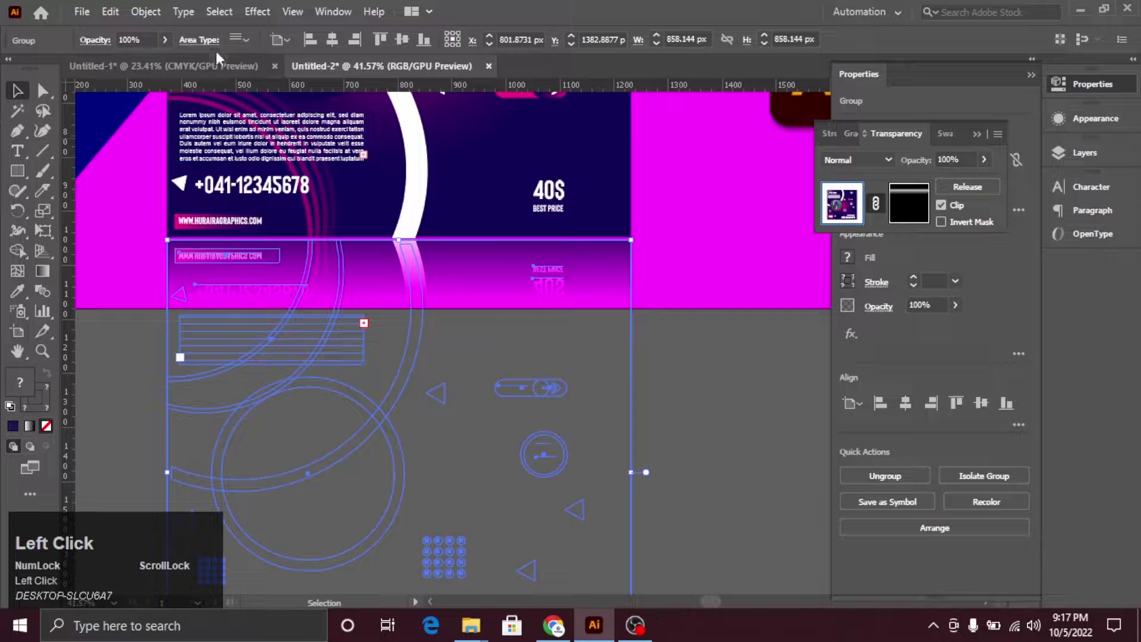
pyautogui.moveTo(168, 44); pyautogui.dragTo(691, 425)
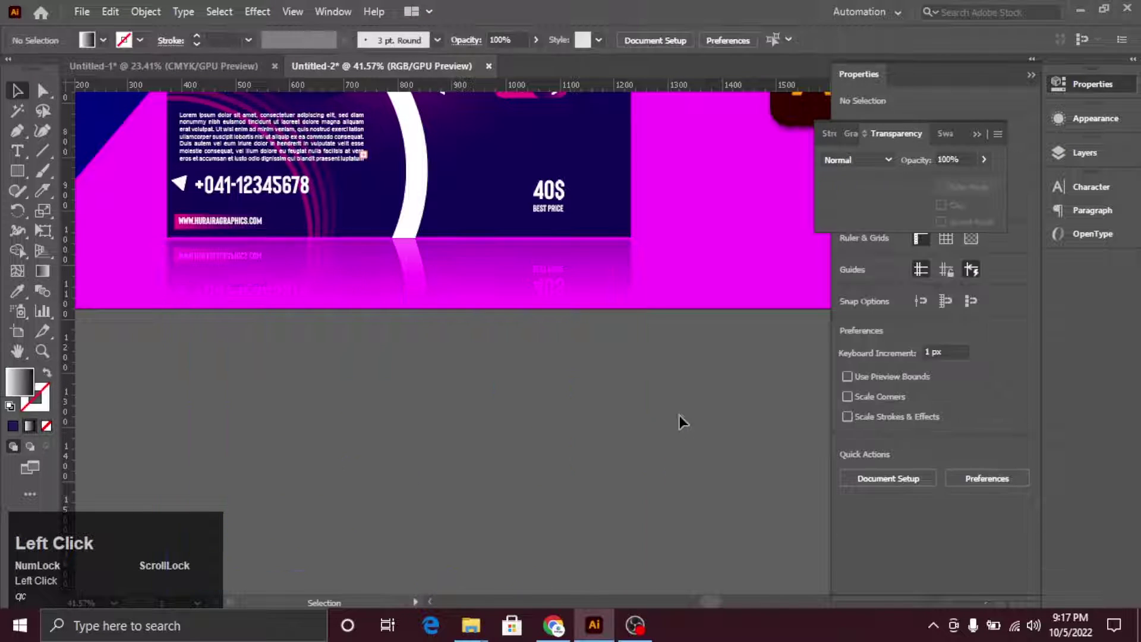